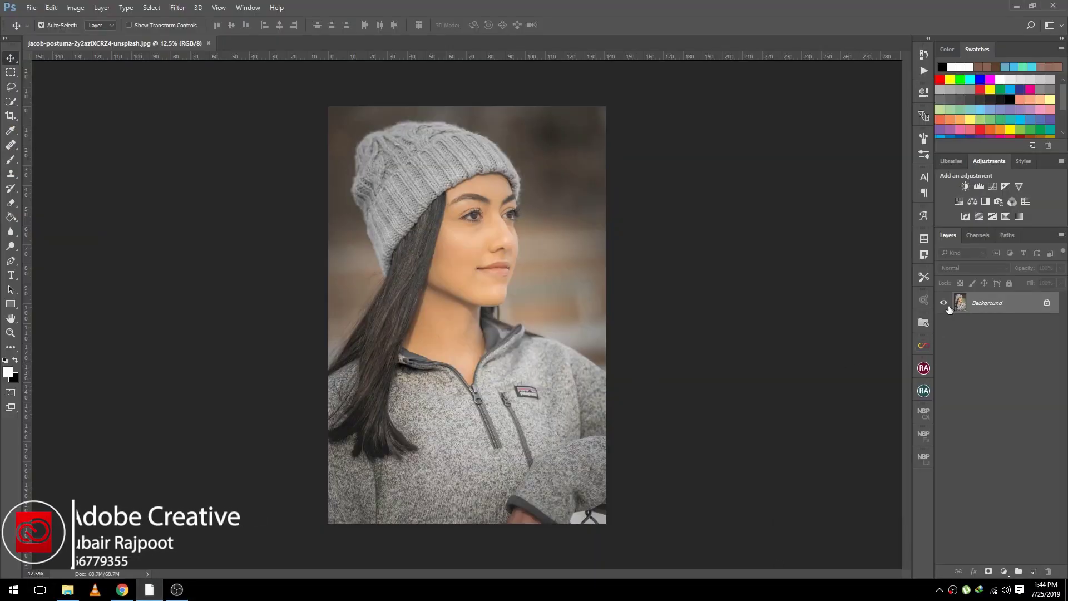
- Duplicate the Background onto Layer 1 and make Camera Raw tone adjustments, removing the nose ring
{"action": "key", "text": "ctrl+Num_Lock"}
{"action": "key", "text": "ctrl+j"}
{"action": "left_click", "coordinate": [172, 3]}
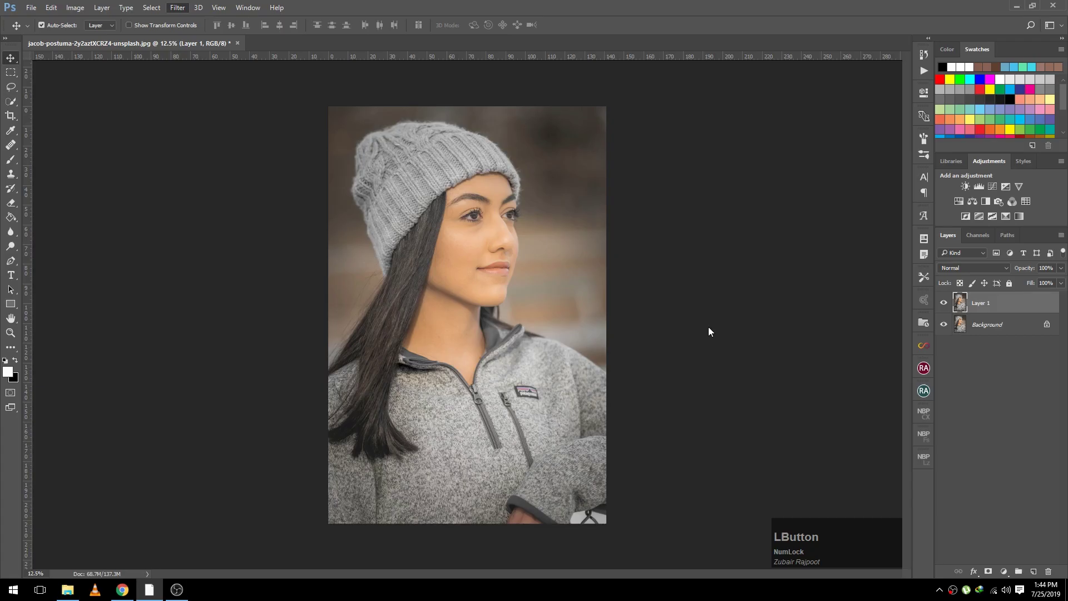
{"action": "left_click", "coordinate": [992, 162]}
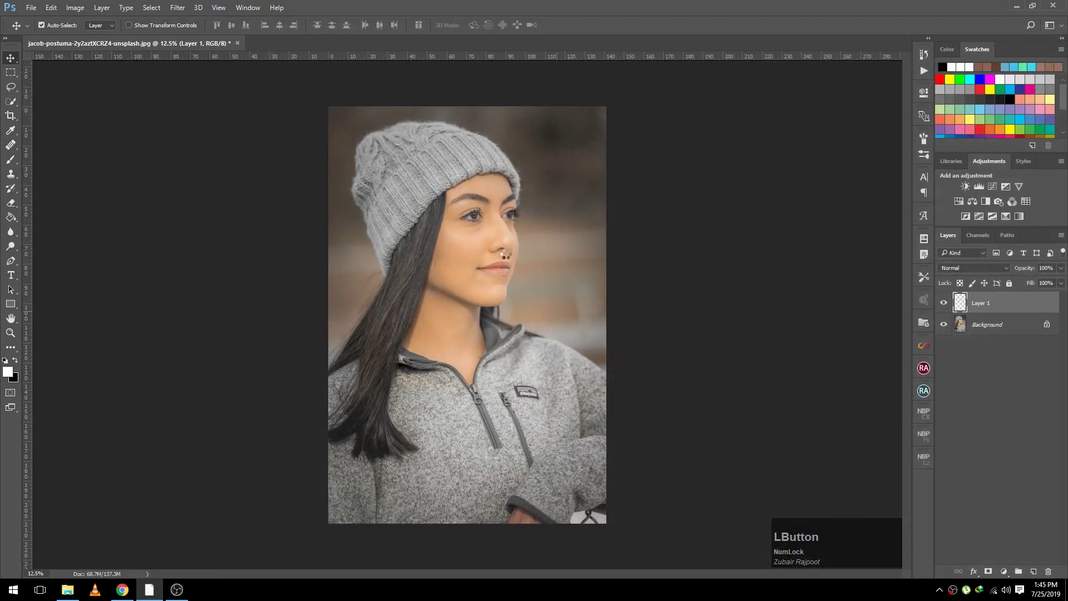
{"action": "scroll", "scroll_direction": "up", "scroll_amount": 3}
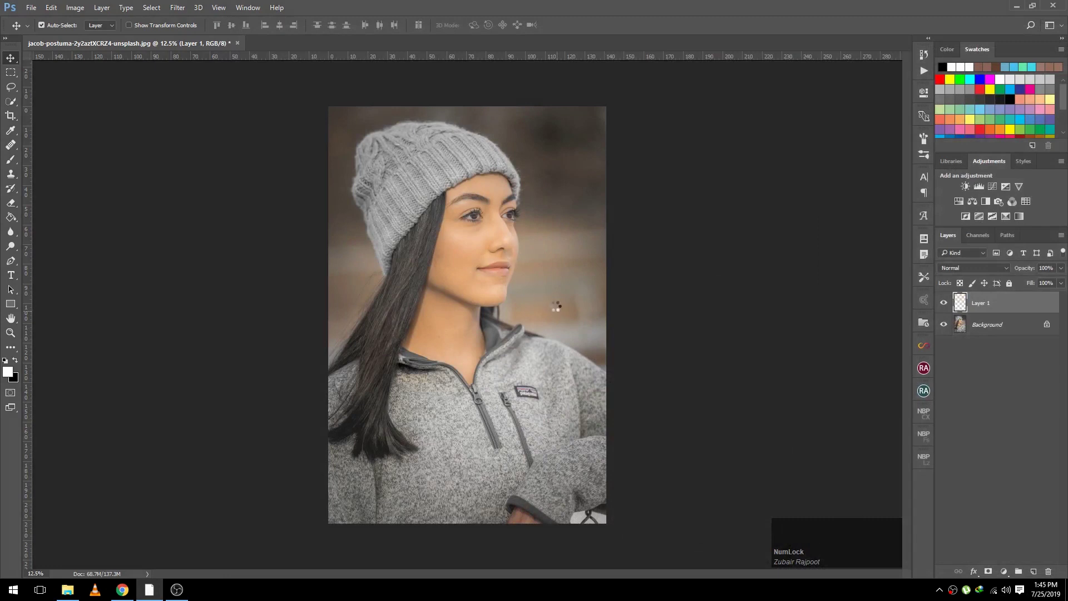
{"action": "scroll", "scroll_direction": "up", "scroll_amount": 3}
- Duplicate Layer 1 and run Photo-Toolbox > SkinFiner on Layer 1 copy with the default preset
{"action": "key", "text": "ctrl+j"}
{"action": "left_click", "coordinate": [185, 4]}
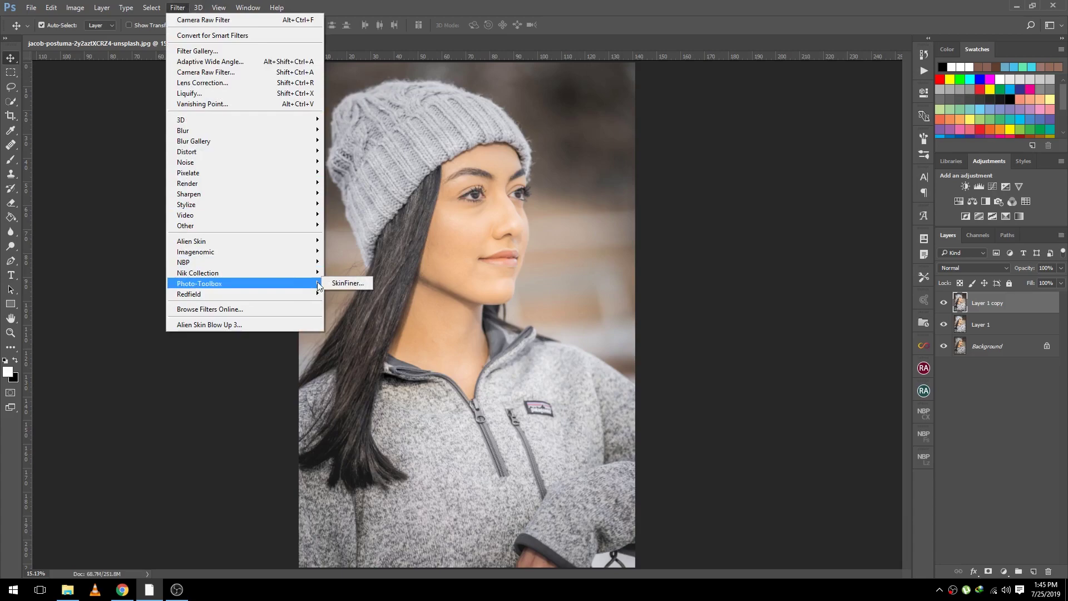
{"action": "left_click", "coordinate": [343, 287]}
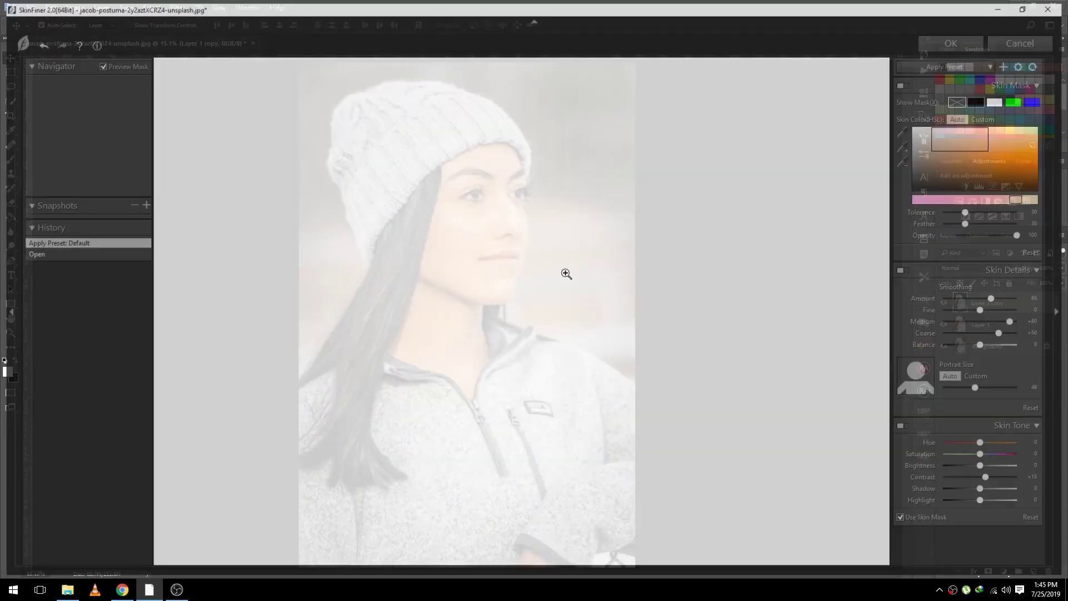
{"action": "left_click", "coordinate": [1019, 323]}
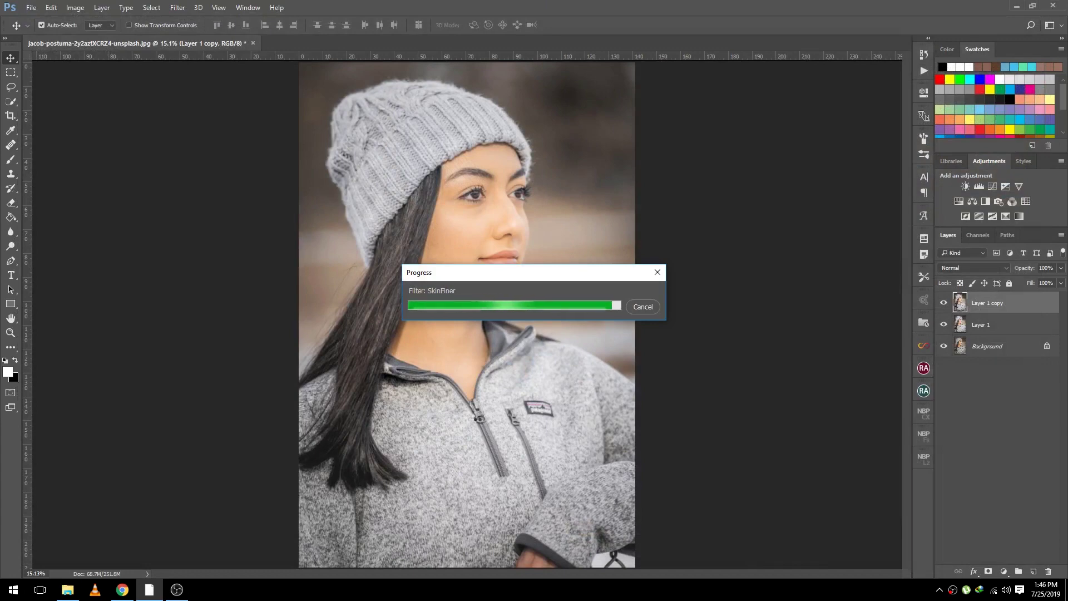
- Add Color Balance 1 and shift the midtones toward cooler blue tones
{"action": "left_click", "coordinate": [1011, 575]}
{"action": "left_click", "coordinate": [829, 171]}
{"action": "left_click", "coordinate": [814, 170]}
{"action": "left_click", "coordinate": [805, 153]}
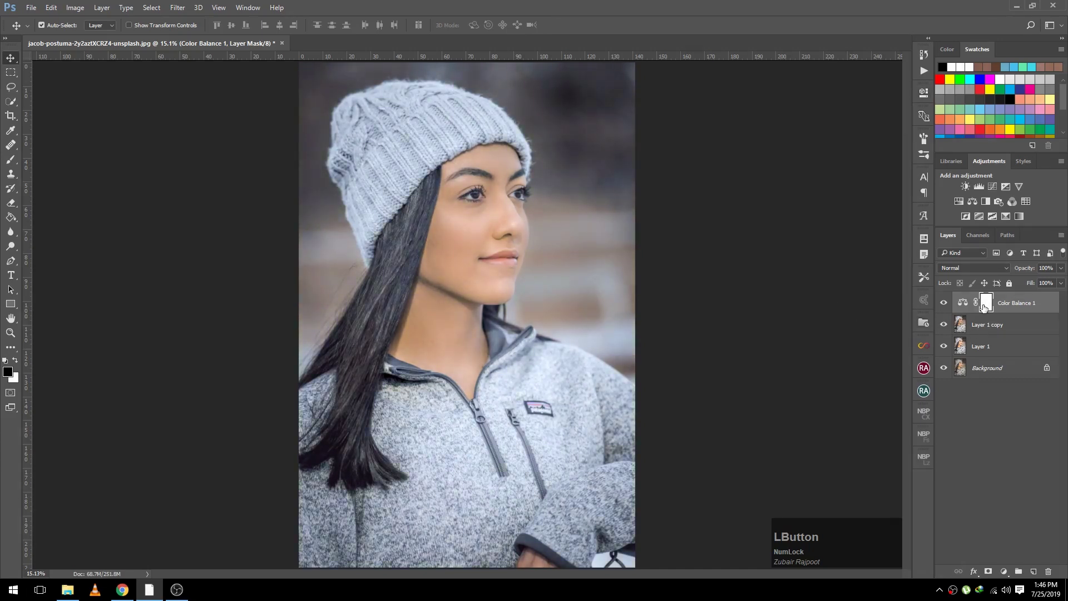
{"action": "key", "text": "ctrl+i"}
{"action": "key", "text": "ctrl+z"}
- Add a Curves 1 adjustment layer above Color Balance 1
{"action": "left_click", "coordinate": [999, 567]}
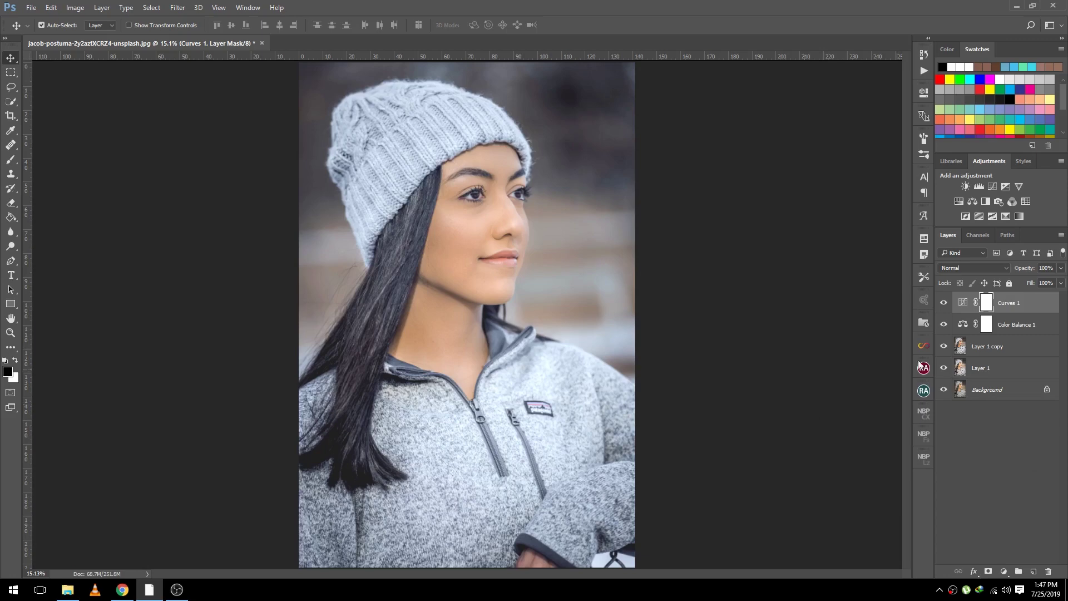
- Stamp all visible layers into a new merged Layer 2 on top
{"action": "left_click", "coordinate": [981, 278]}
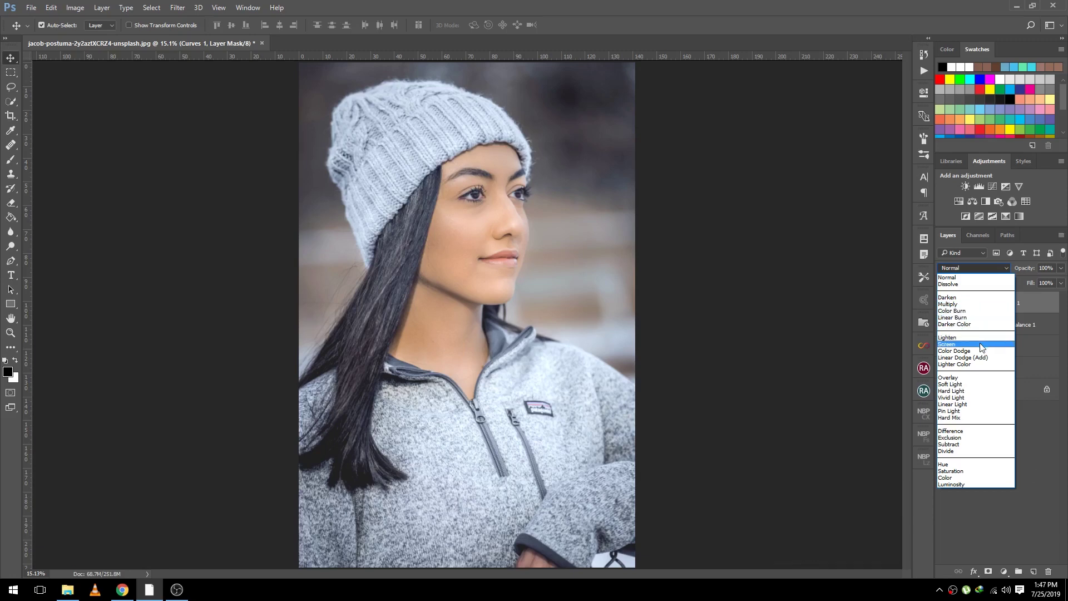
{"action": "left_click", "coordinate": [1044, 435]}
{"action": "key", "text": "ctrl+shift+alt+e"}
{"action": "left_click", "coordinate": [980, 275]}
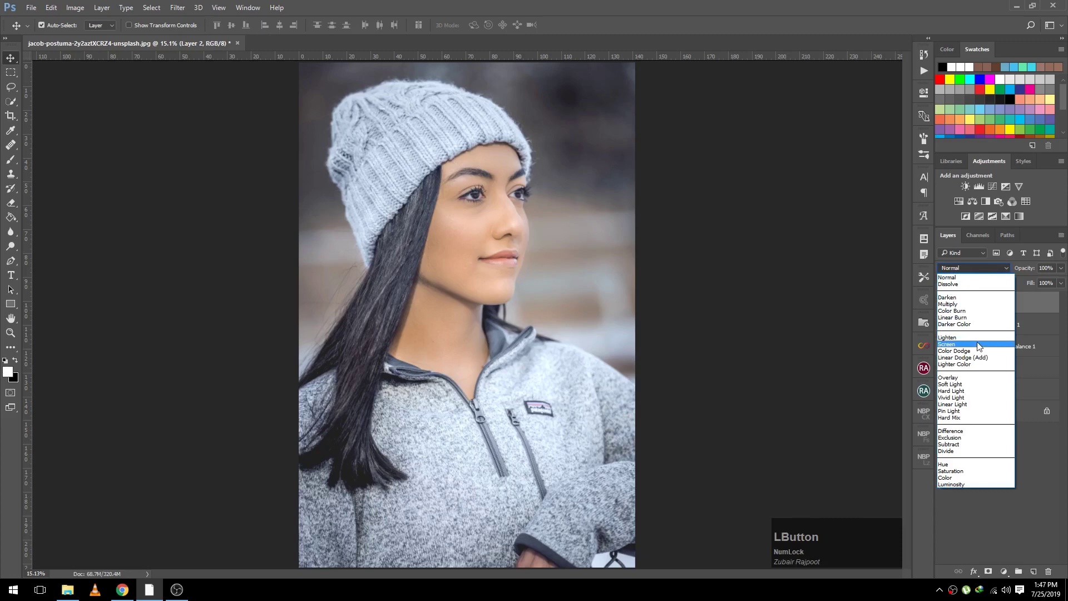
- Set Layer 2 to Linear Burn and hide it behind a black mask
{"action": "key", "text": "Up"}
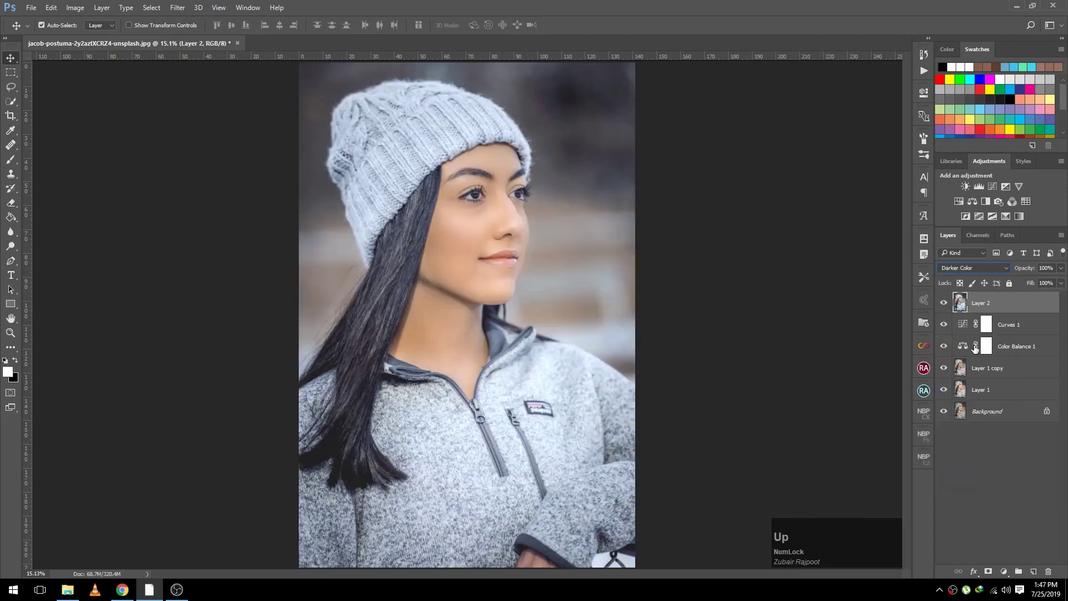
{"action": "key", "text": "Down"}
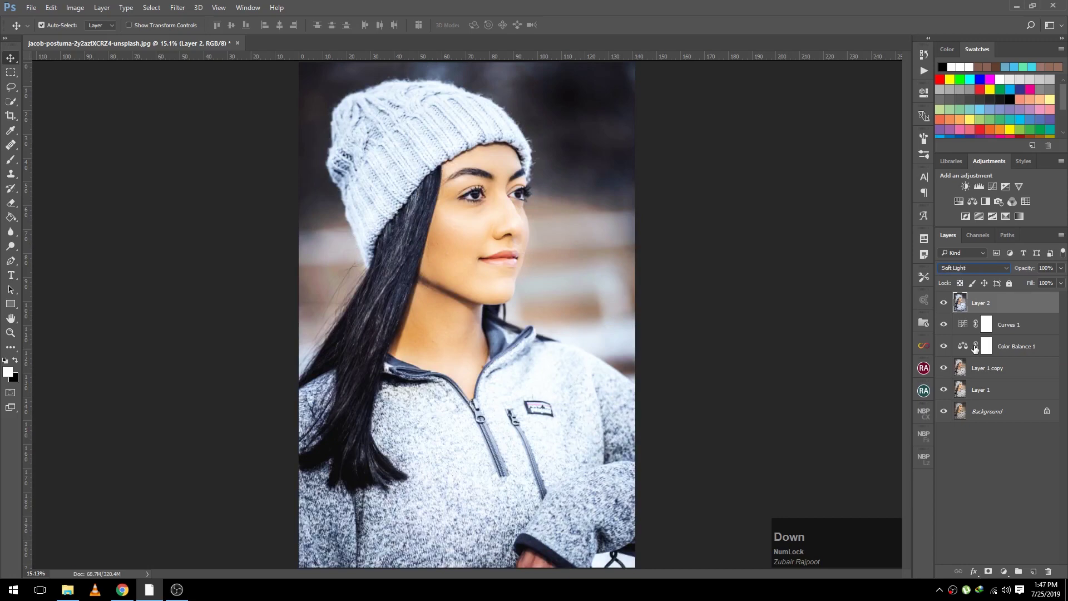
{"action": "key", "text": "Up"}
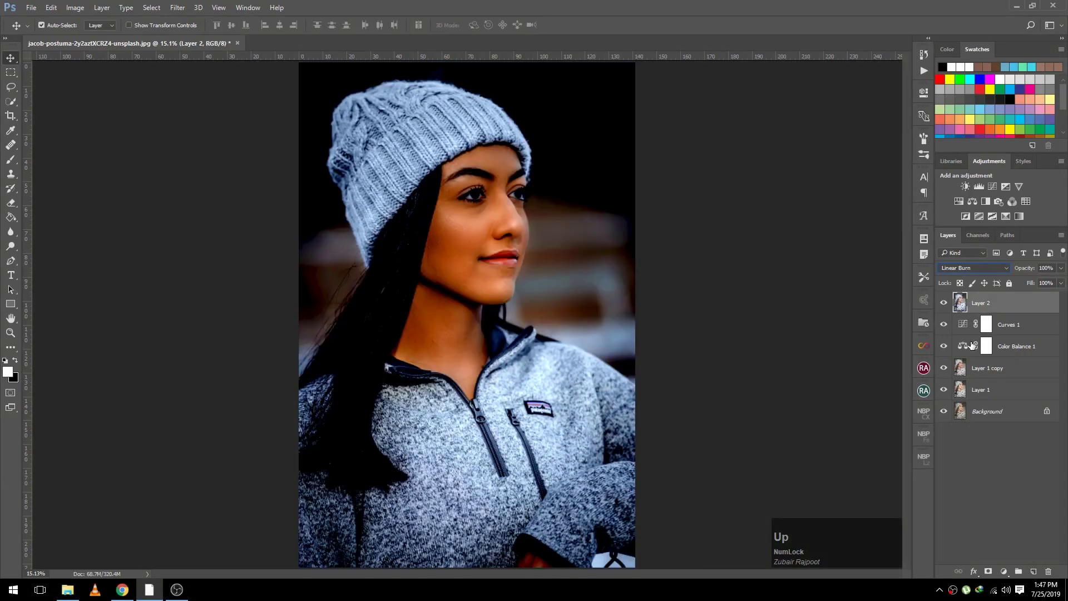
{"action": "key", "text": "alt+Num_Lock"}
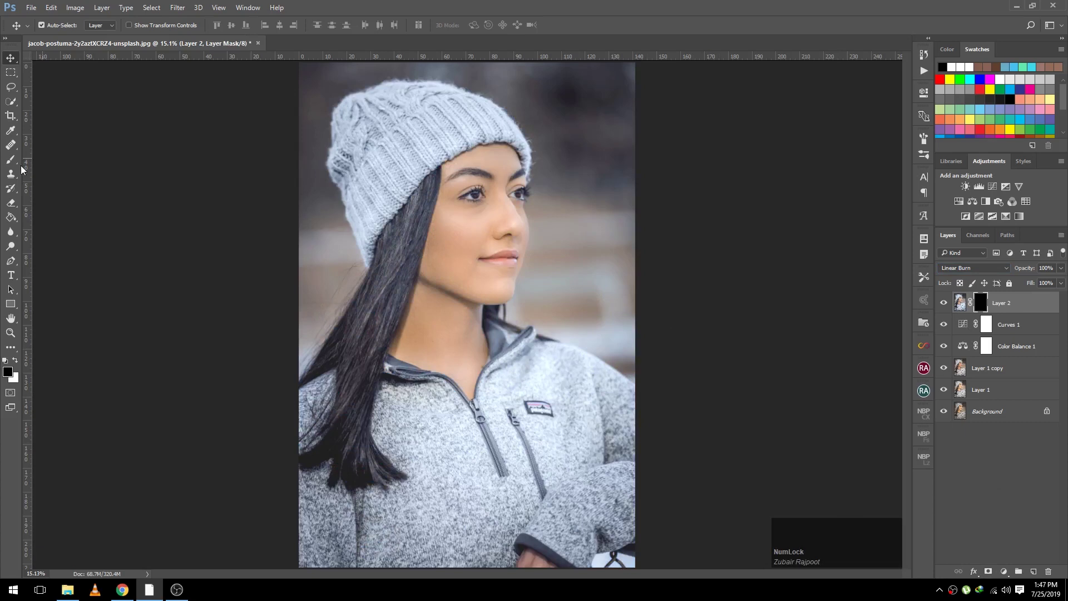
- Paint the lips white on Layer 2's mask with a 15% opacity brush and lower layer opacity to 79%
{"action": "left_click", "coordinate": [7, 161]}
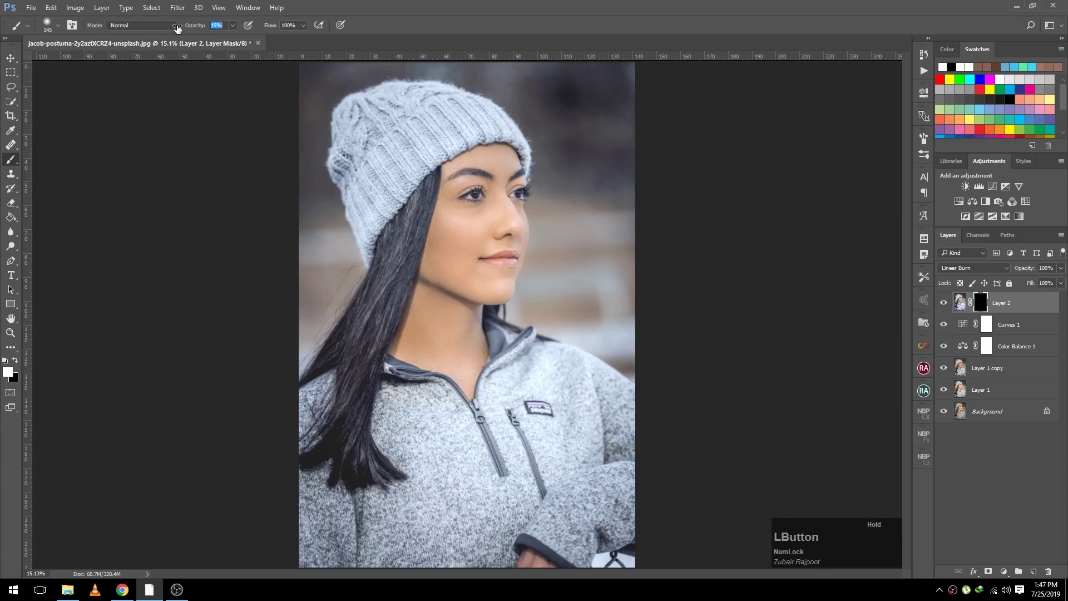
{"action": "scroll", "scroll_direction": "up", "scroll_amount": 3}
{"action": "right_click", "coordinate": [548, 293]}
{"action": "scroll", "scroll_direction": "up", "scroll_amount": 3}
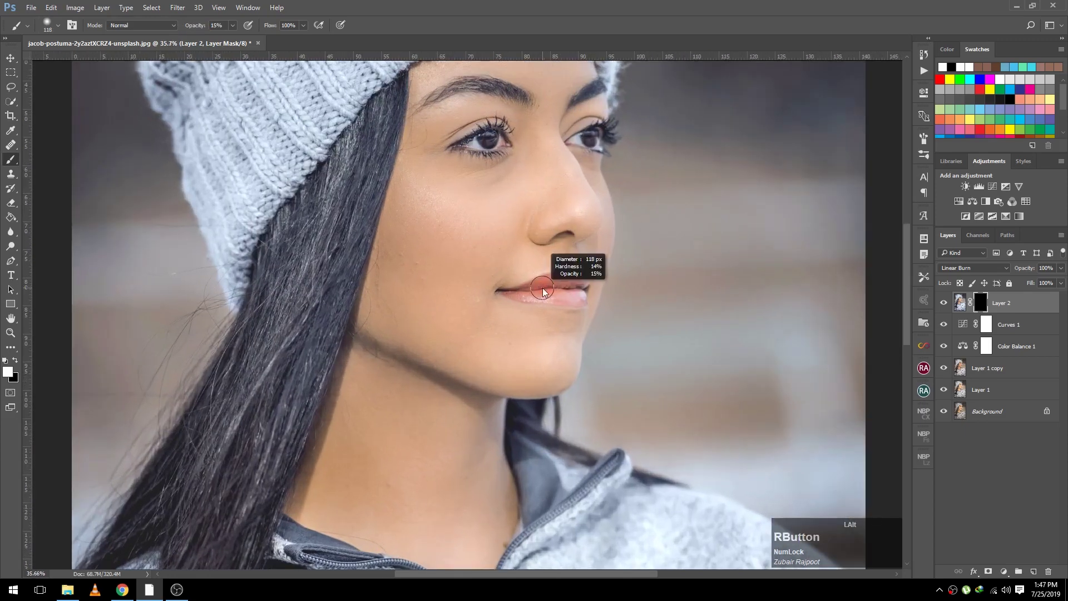
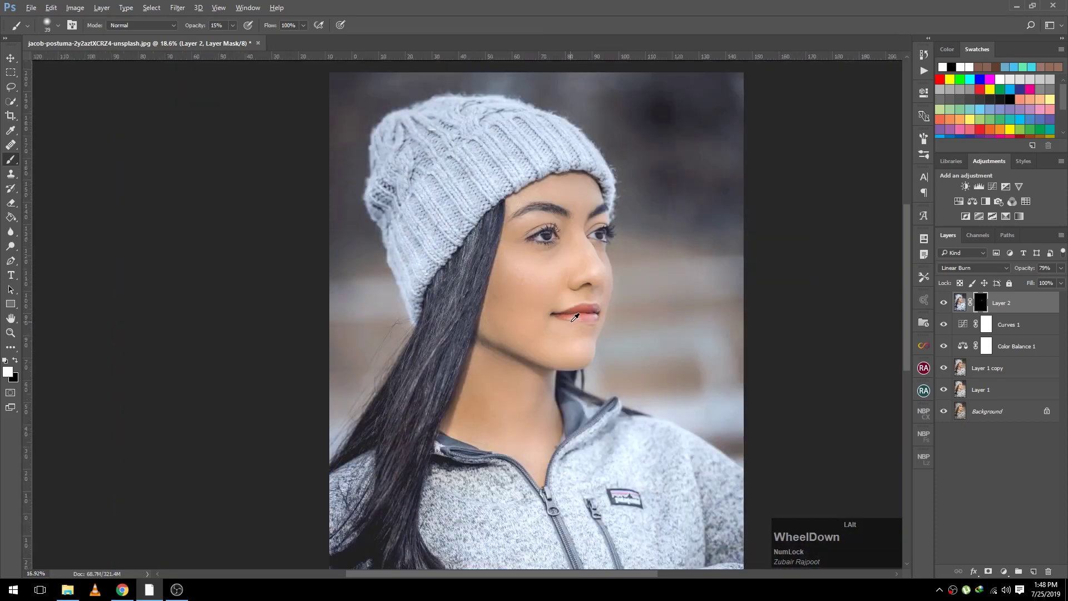
{"action": "left_click", "coordinate": [948, 306]}
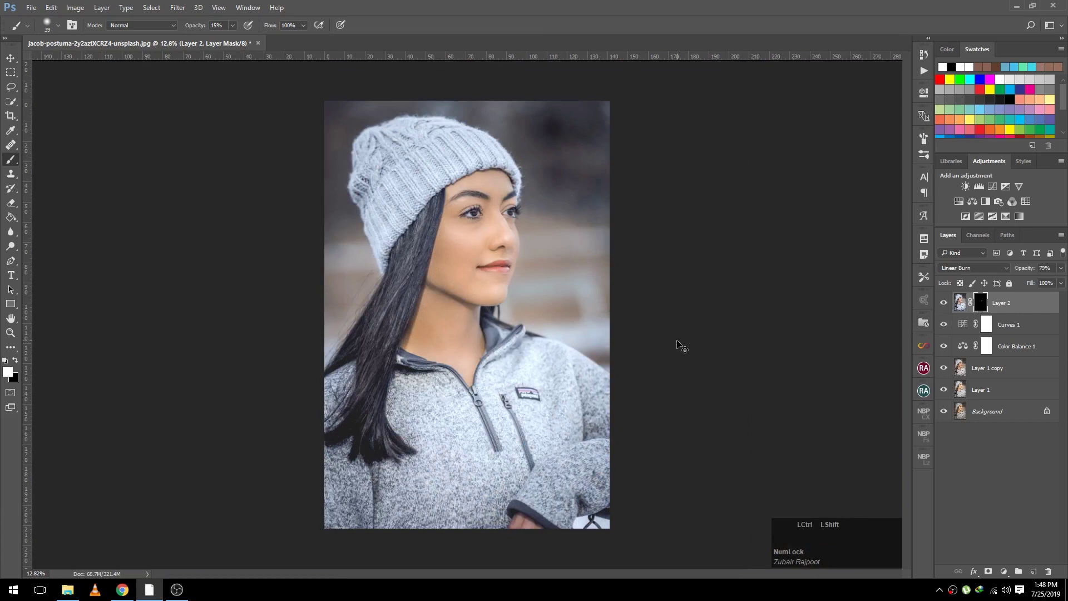
- Stamp visible layers into Layer 3 and set it to Linear Dodge (Add) to brighten the face through a mask
{"action": "key", "text": "ctrl+shift+alt+e"}
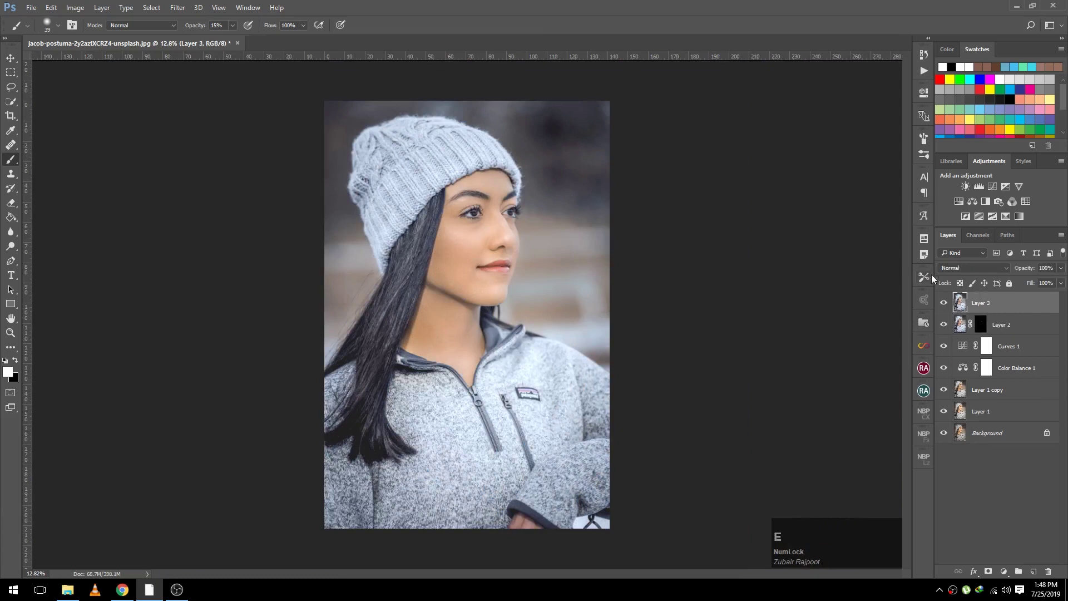
{"action": "left_click", "coordinate": [954, 275]}
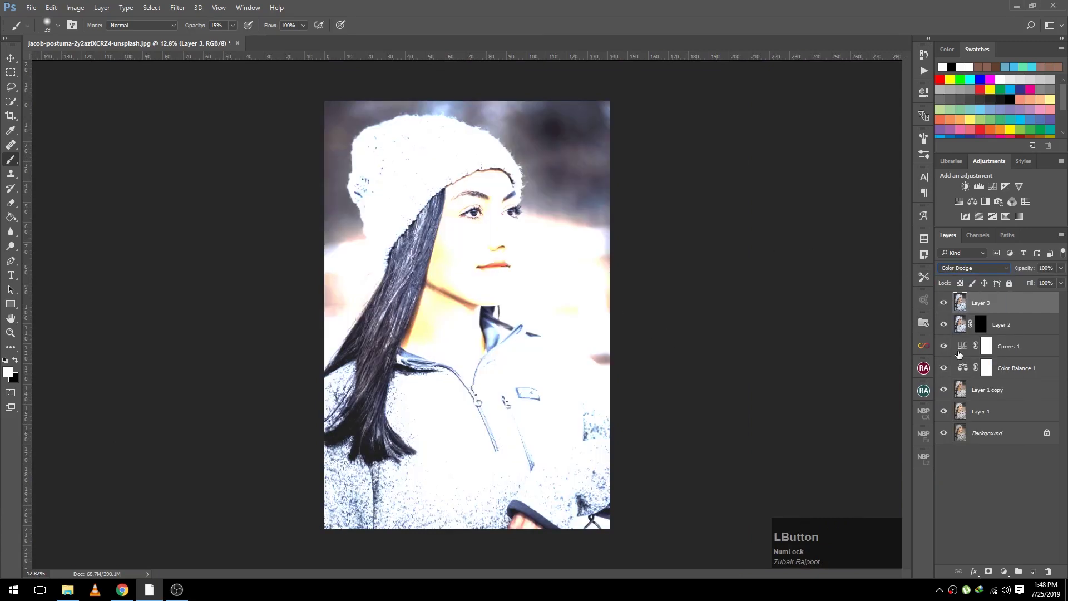
{"action": "key", "text": "Up"}
{"action": "key", "text": "Down"}
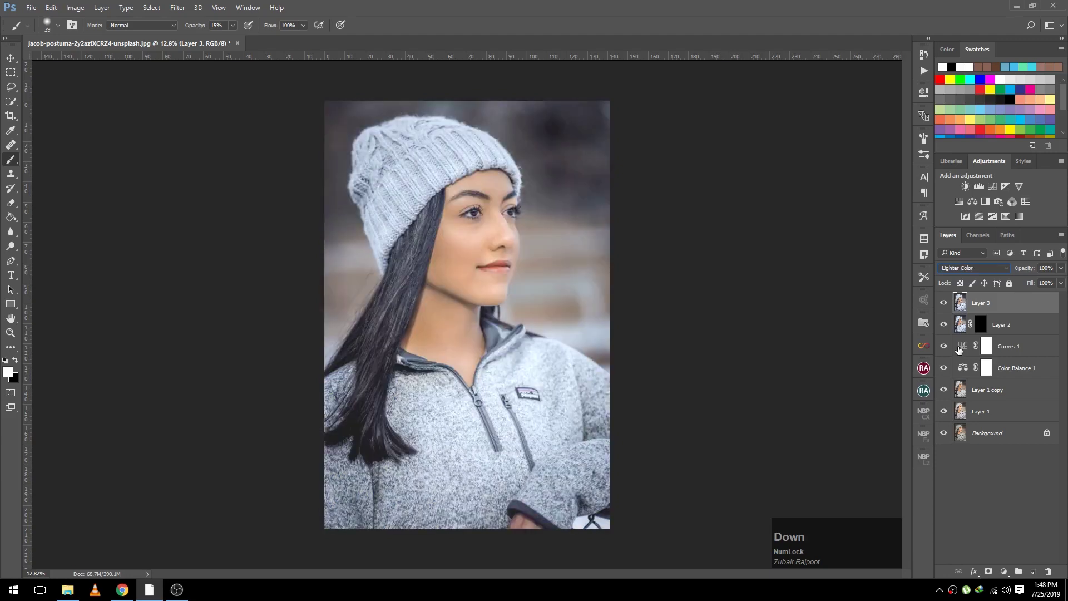
{"action": "key", "text": "Up"}
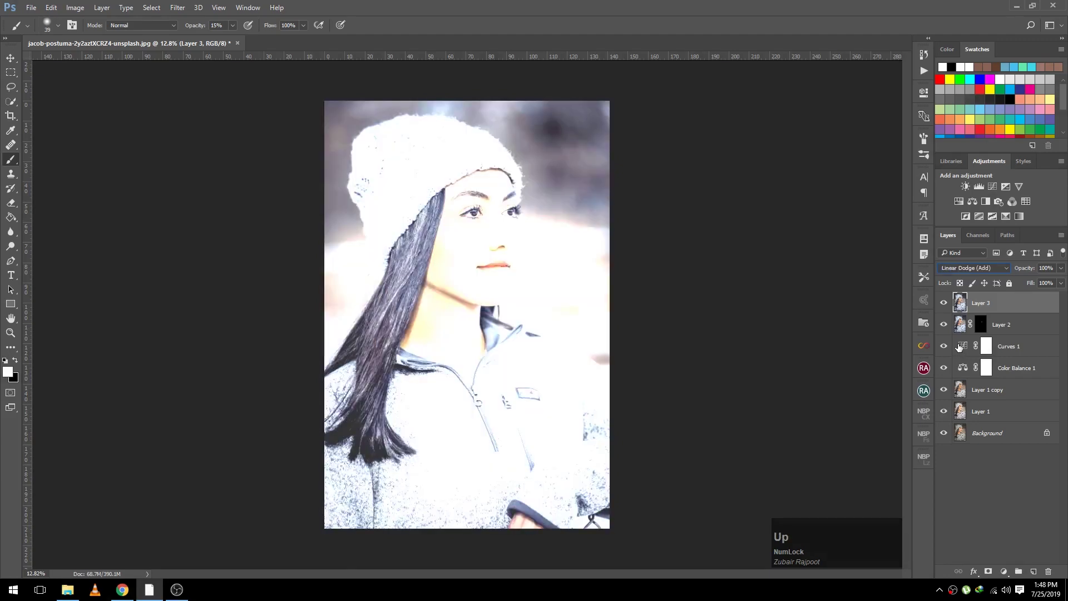
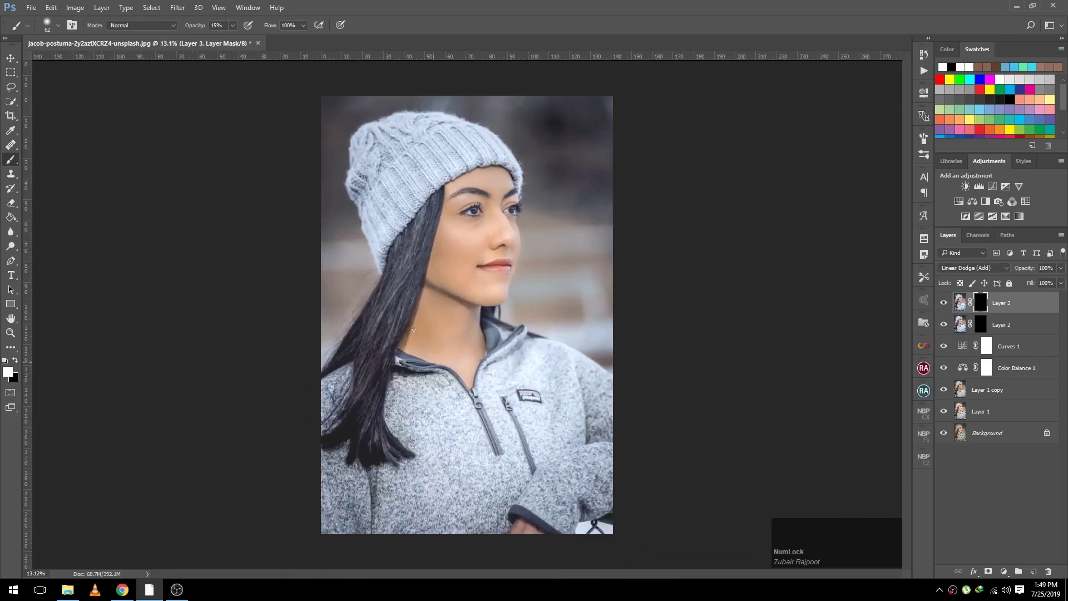
- Stamp all visible layers again into merged Layer 4 on top
{"action": "key", "text": "ctrl+shift+alt+e"}
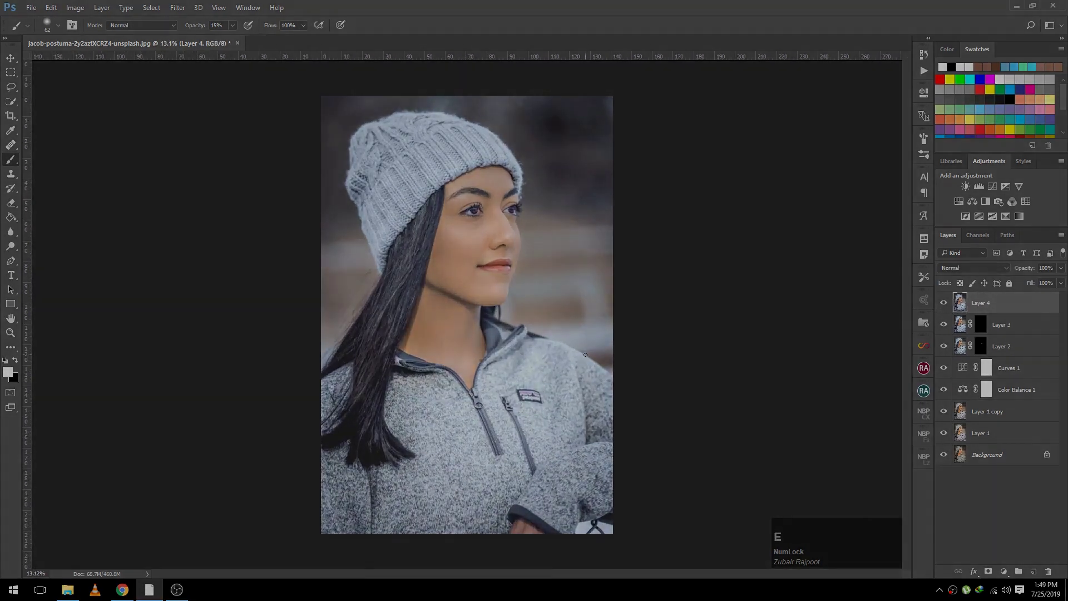